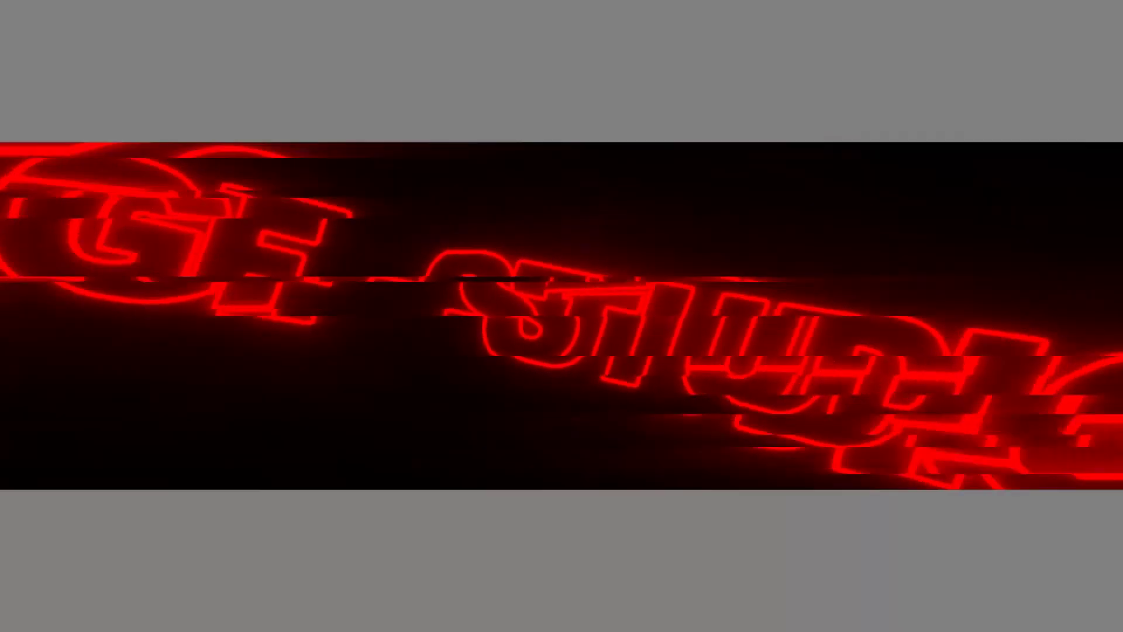
- Create a new blank 7000 × 4000 px, 150 ppi document from the Custom recent preset
left_click(5, 278)
right_click(509, 285)
left_click(528, 298)
right_click(530, 299)
left_click(564, 463)
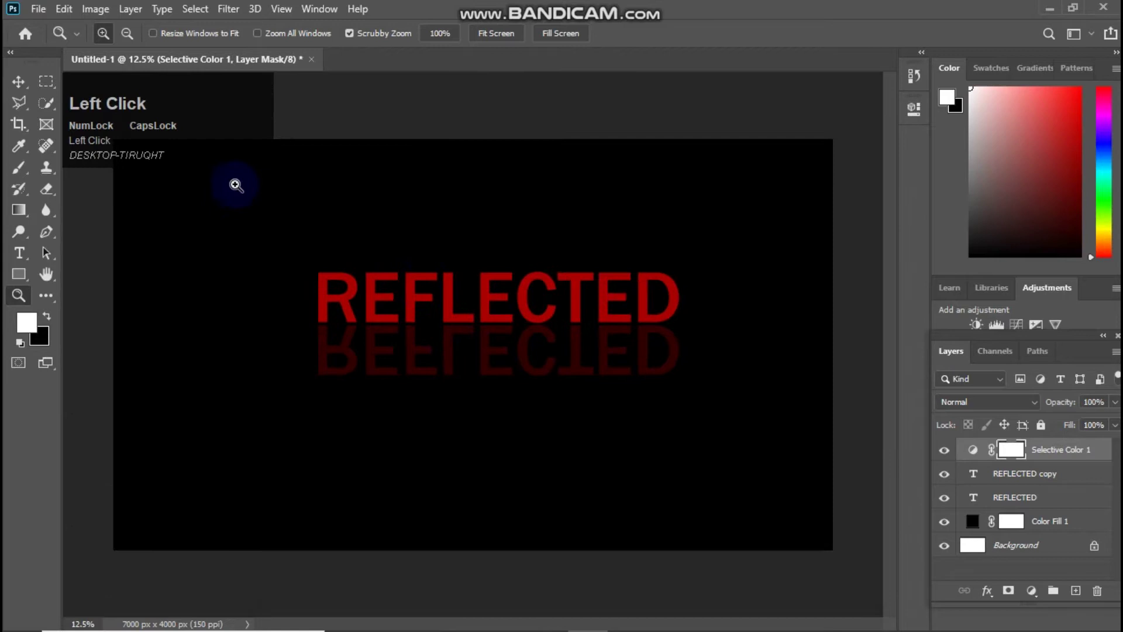
left_click(39, 6)
left_click(65, 20)
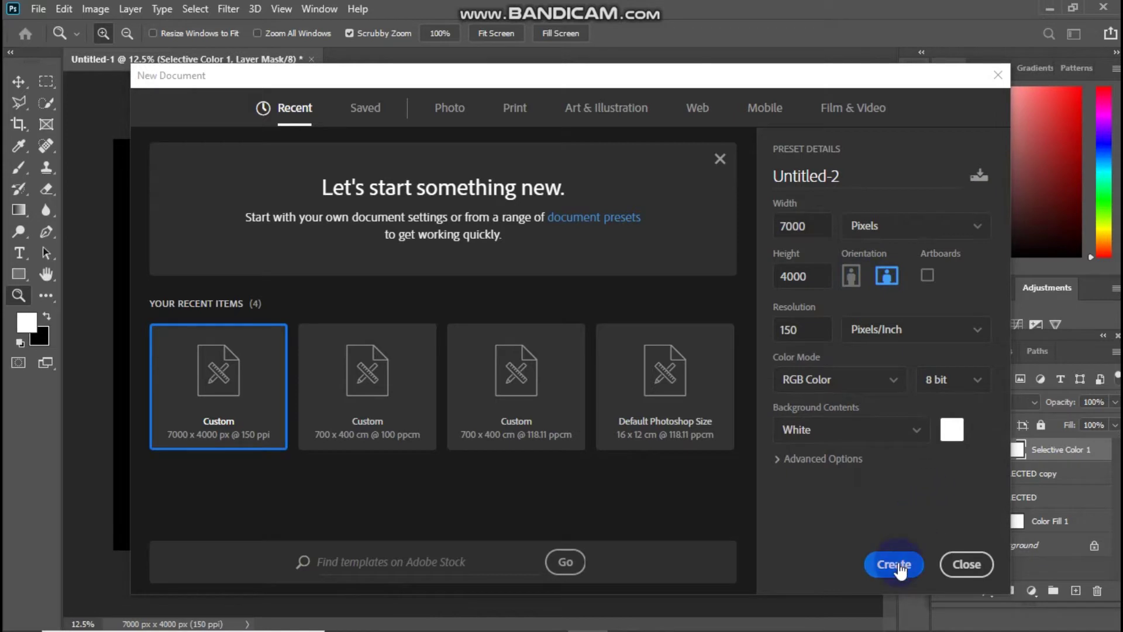
double_click(901, 565)
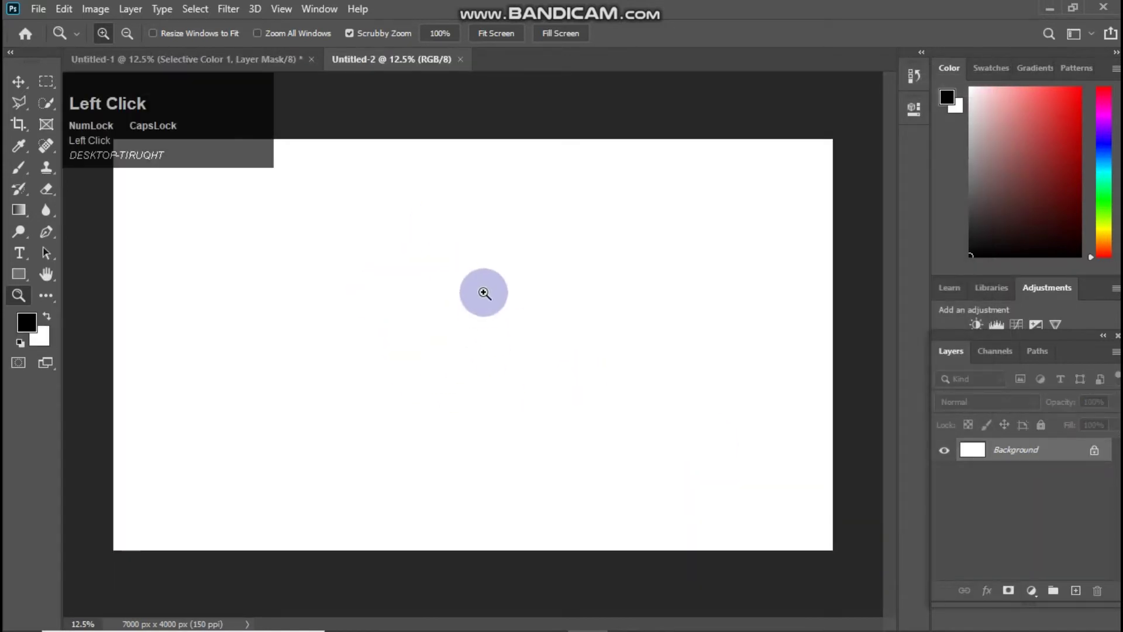
- Add a Solid Color fill layer set to black over the white background
left_click(1036, 586)
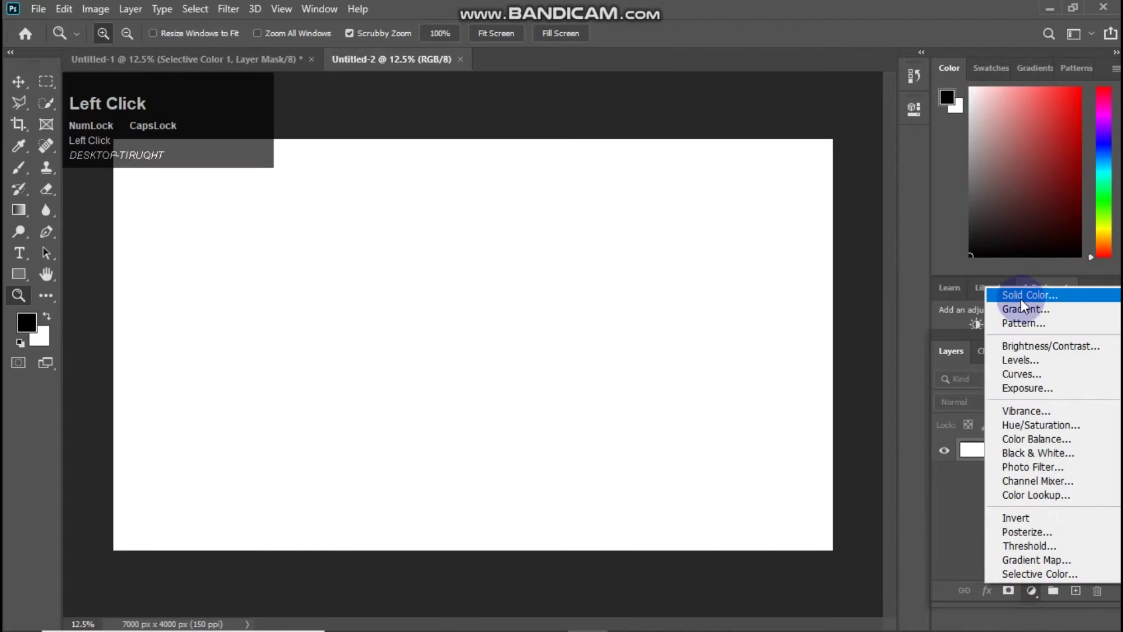
left_click_drag(1072, 299, 902, 117)
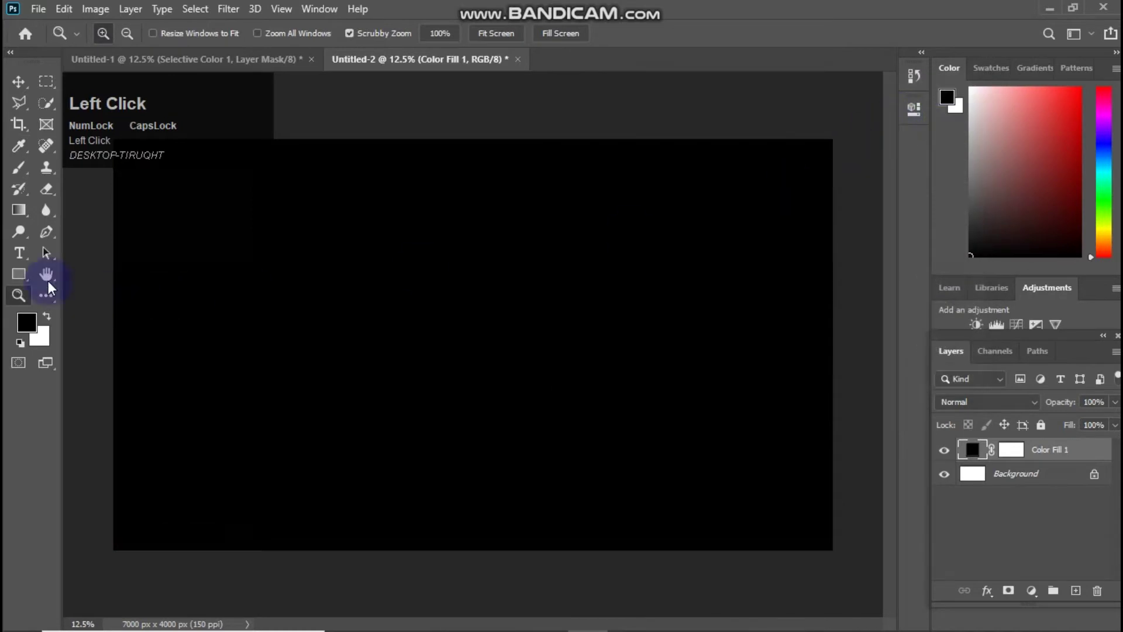
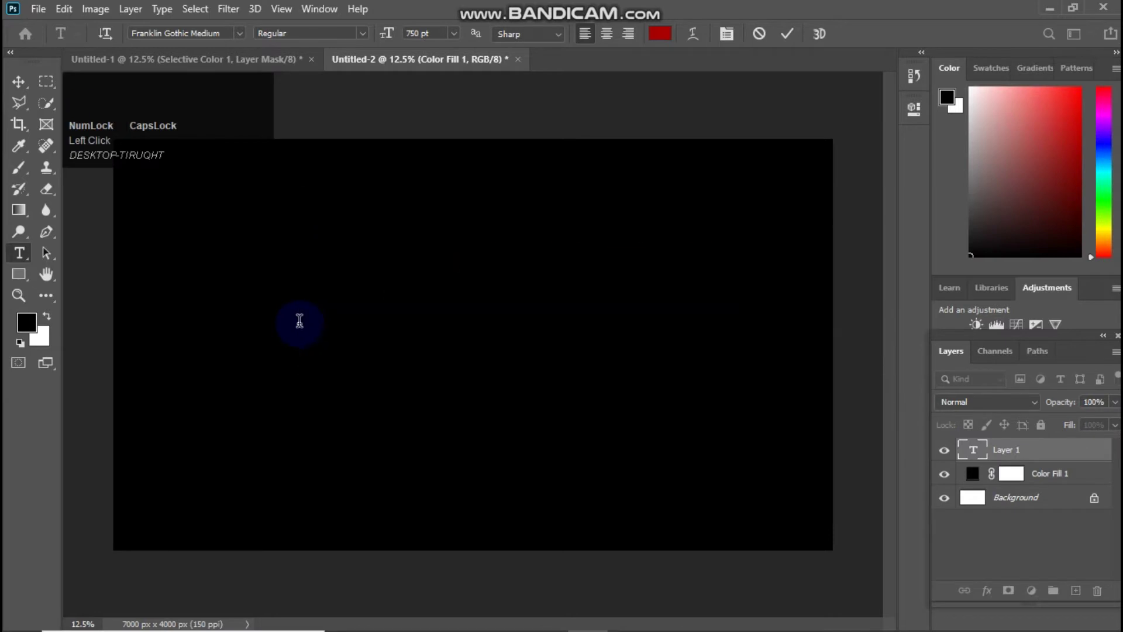
- Type REFLECTED in red Franklin Gothic Medium on its own text layer and commit it
type("reflected")
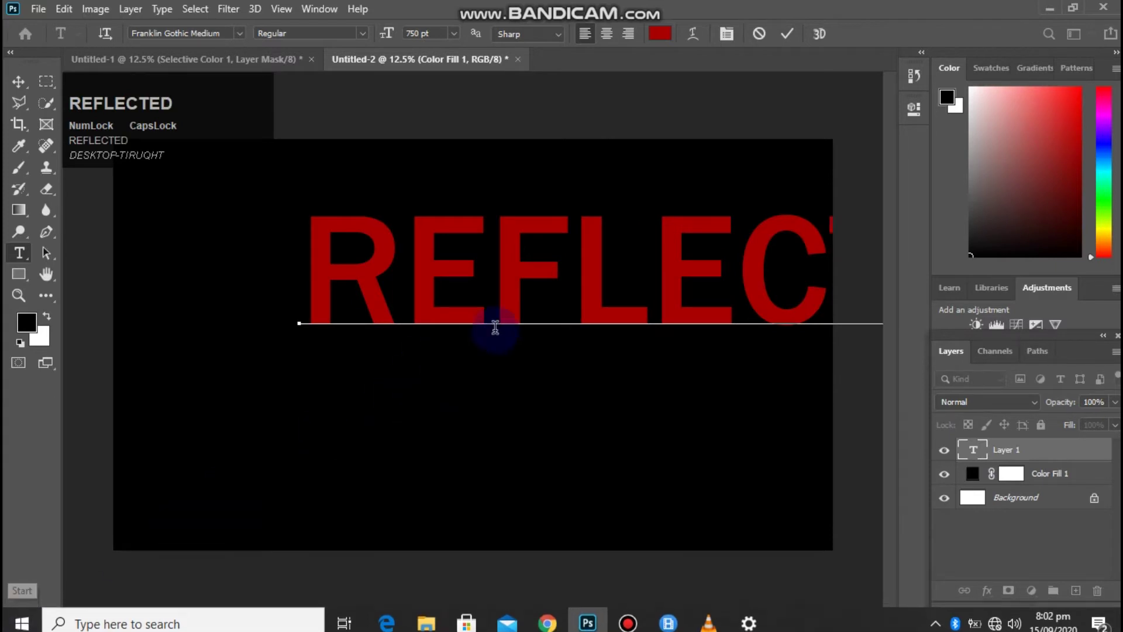
left_click(790, 34)
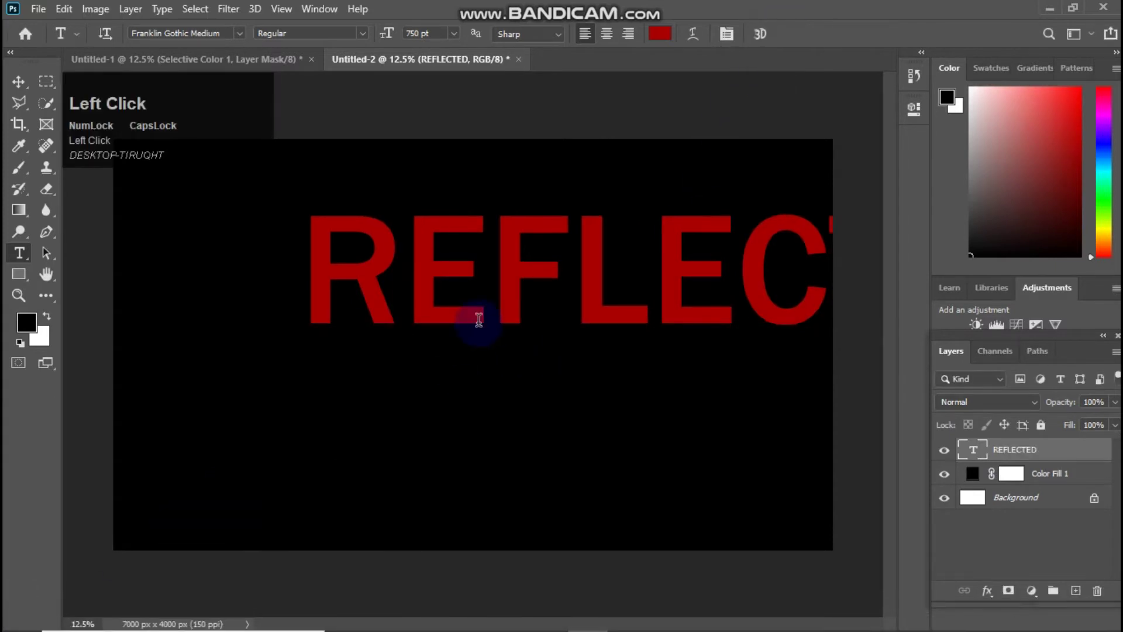
- Free-transform the REFLECTED text to scale it down and centre it on the canvas
key("ctrl+t")
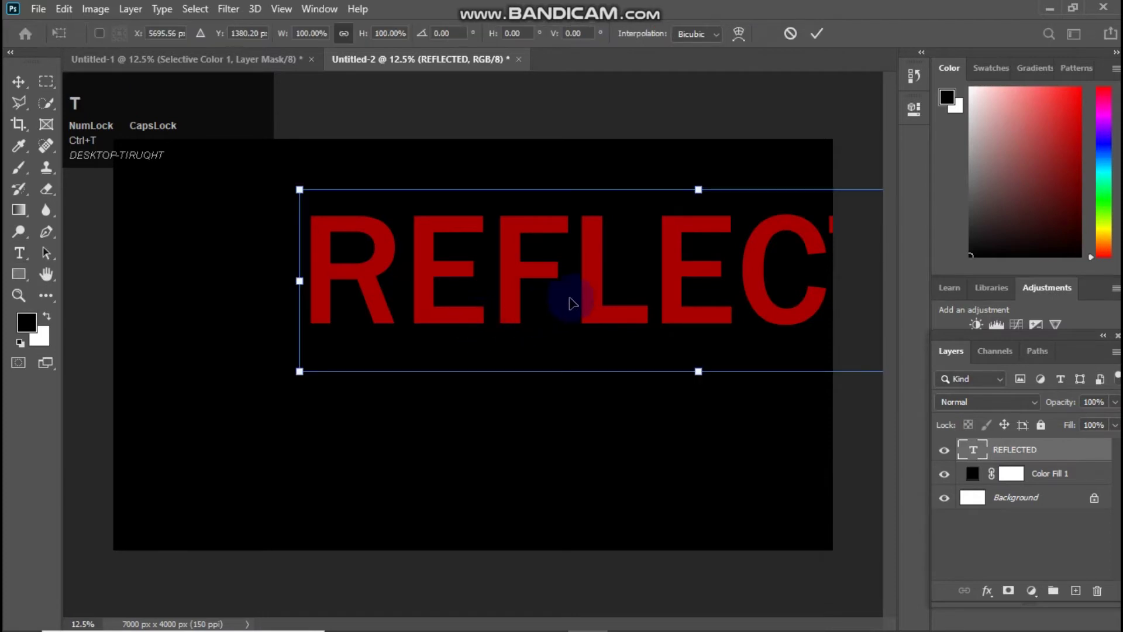
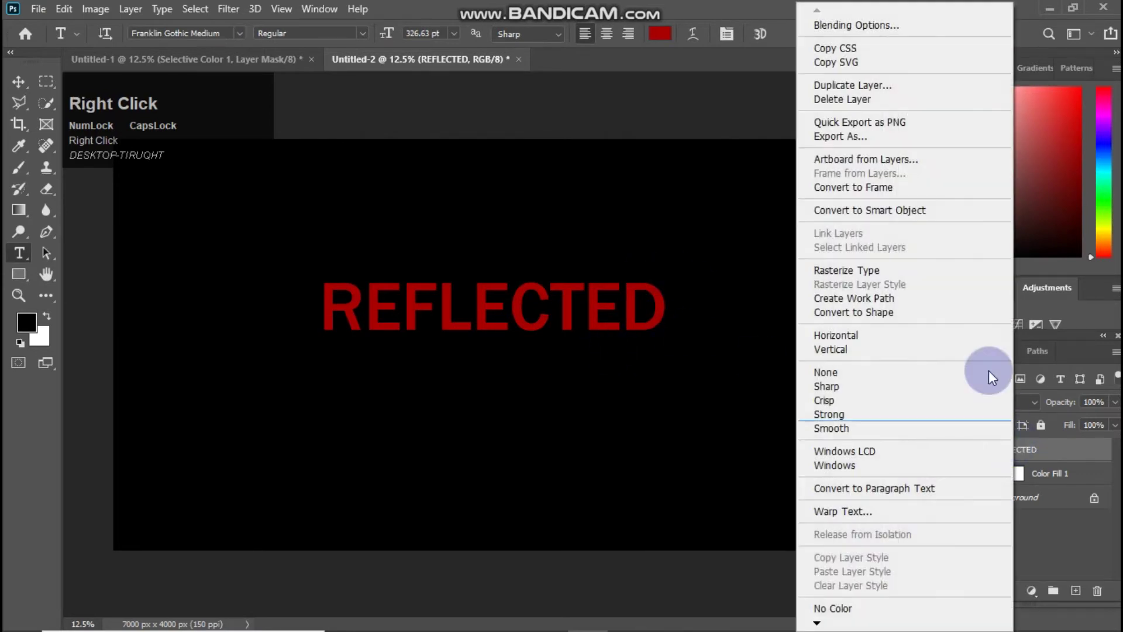
- Duplicate REFLECTED, flip the copy vertically below the original, and fade it to 34% opacity
left_click(876, 92)
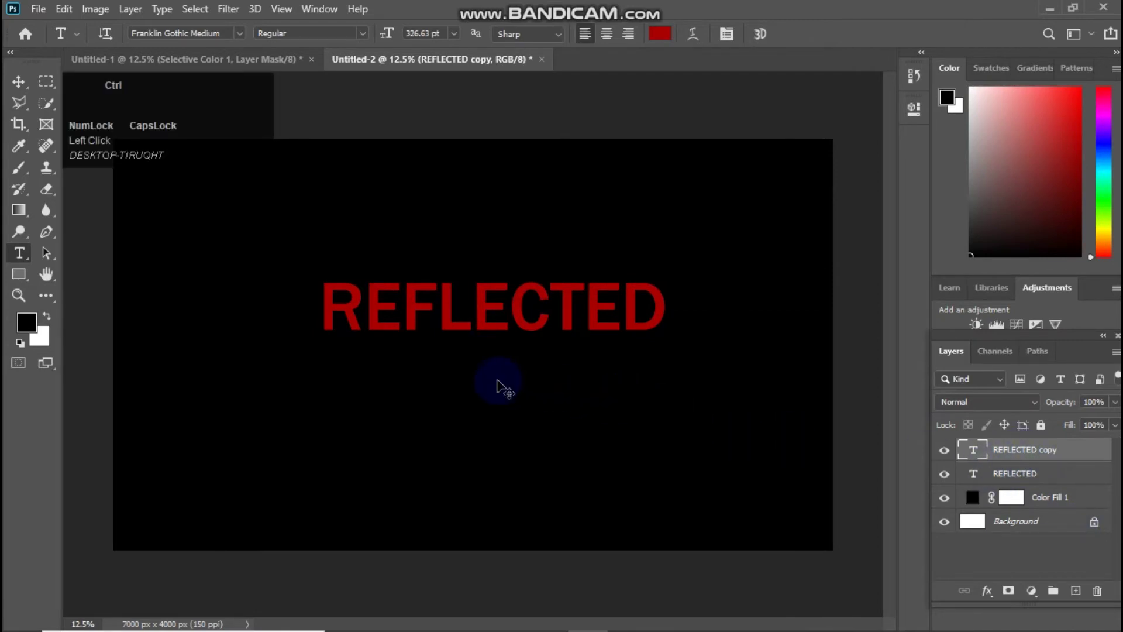
key("ctrl+t")
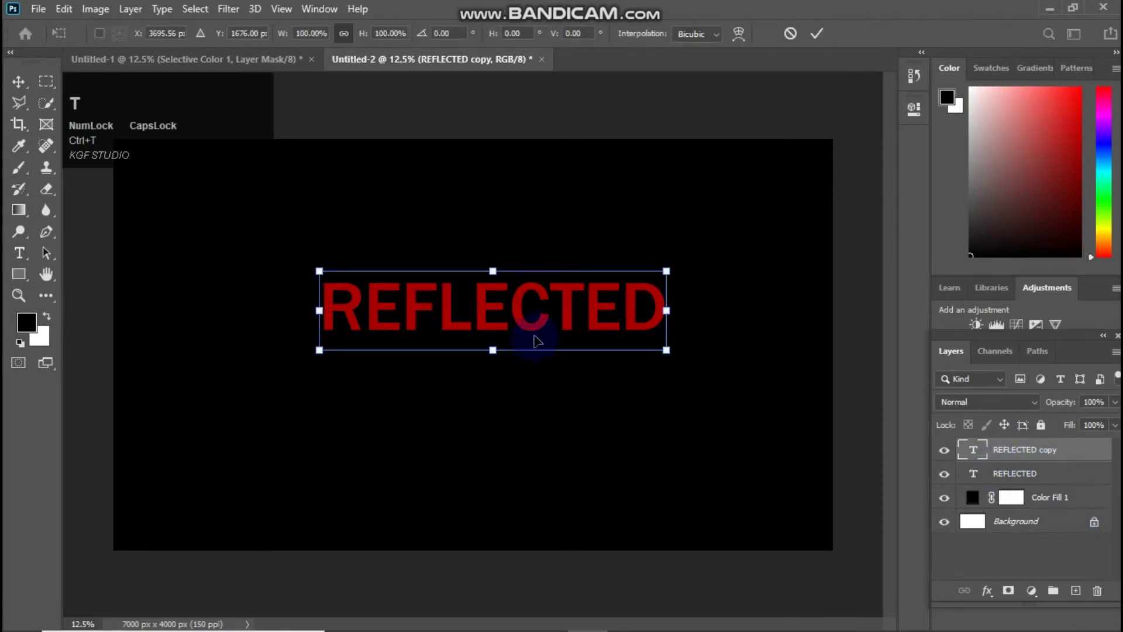
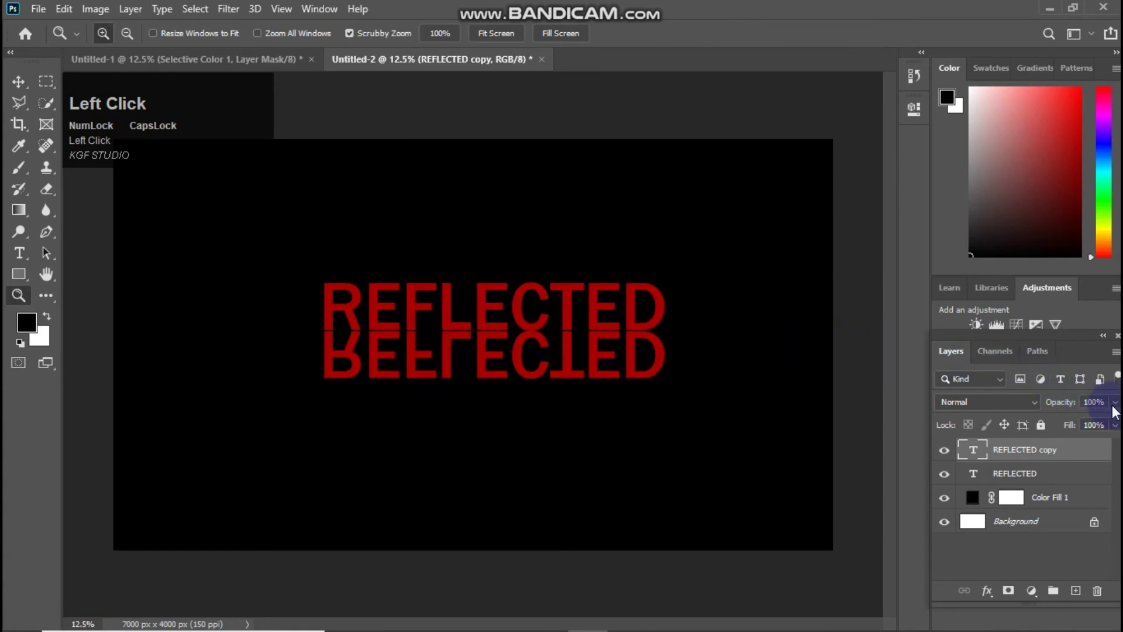
double_click(1115, 407)
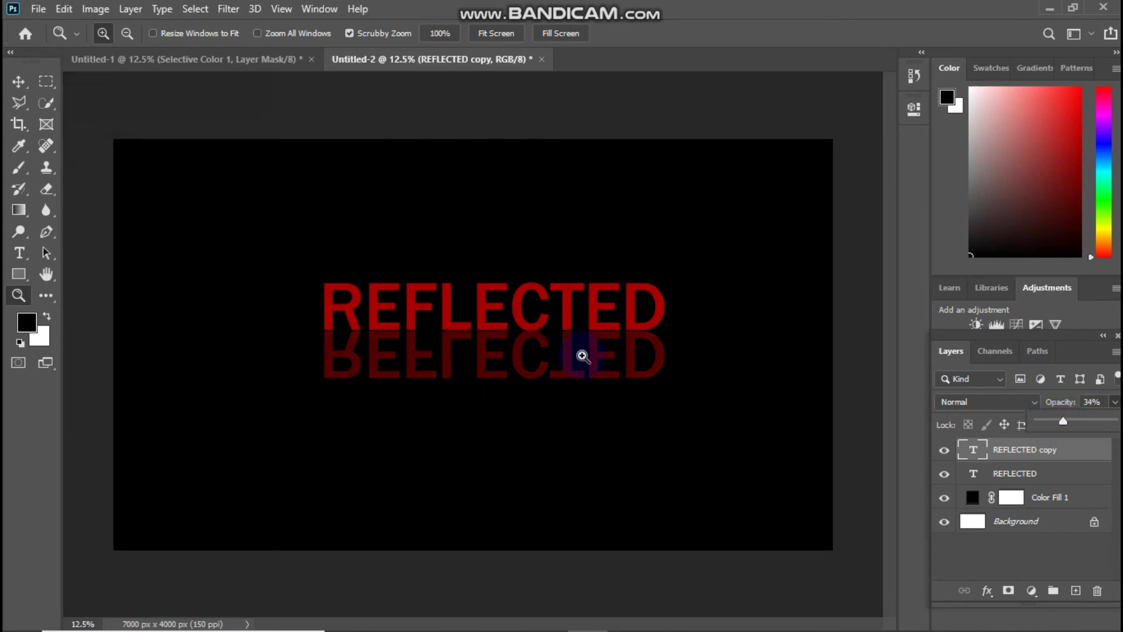
- Add a Selective Color adjustment layer, tweak its properties to lighten the black to dark grey, and close the panel
left_click(16, 299)
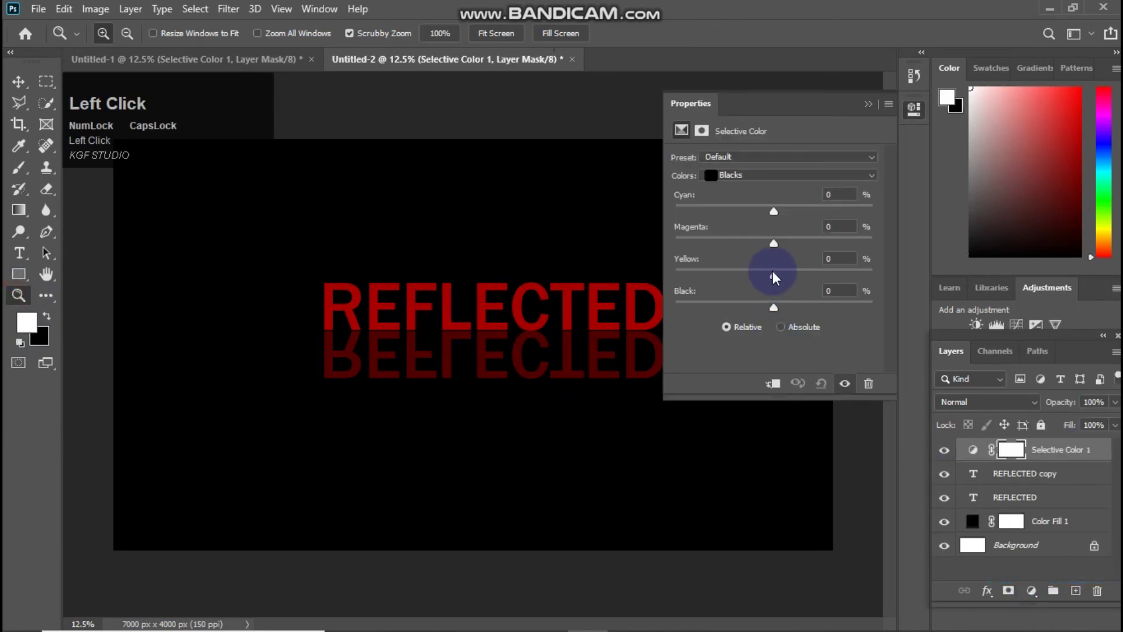
left_click_drag(758, 177, 499, 453)
right_click(499, 453)
left_click(499, 449)
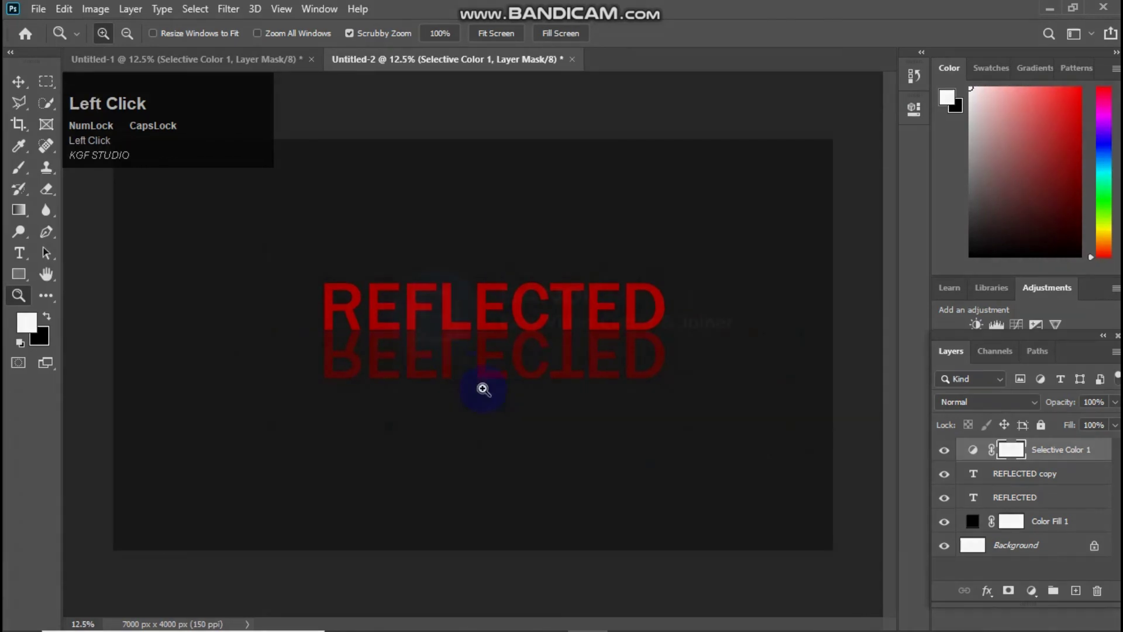